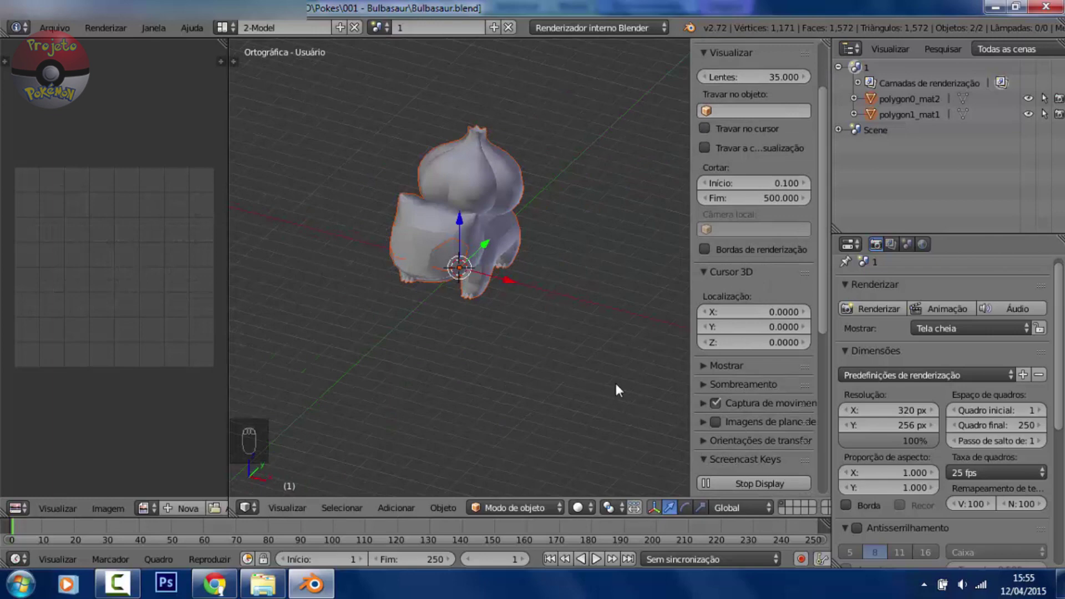
Switch the 3D View from orthographic to perspective on the Bulbasaur model
key("n")
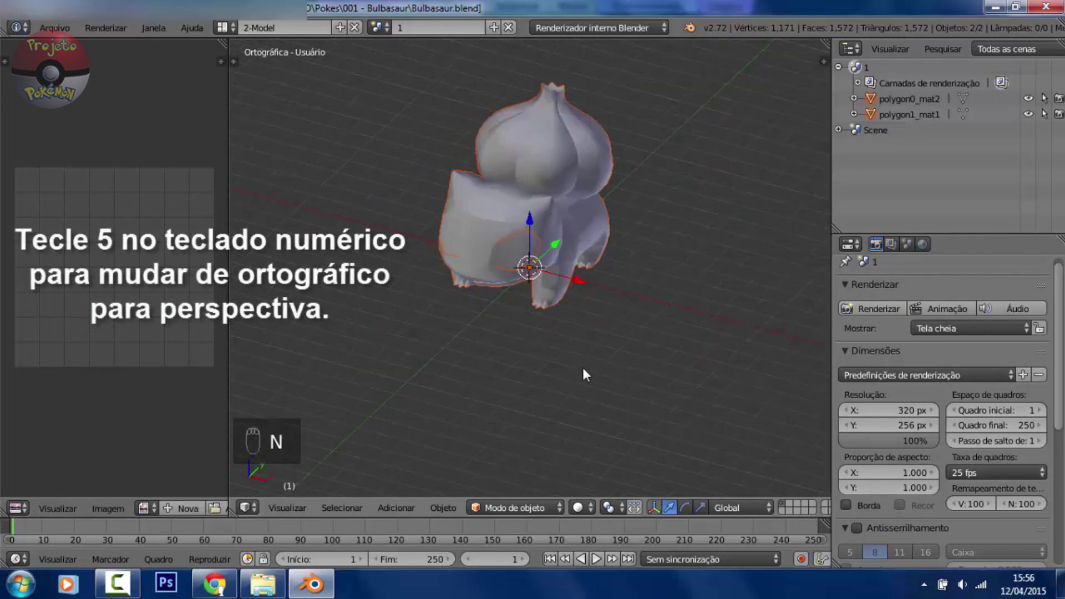
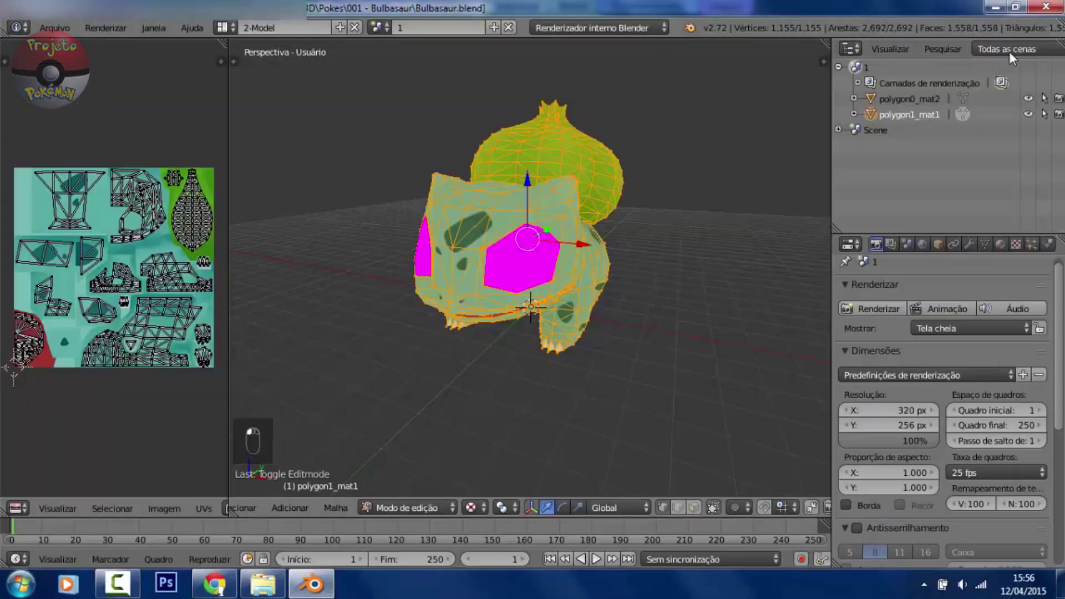
Adjust the view over the Bulbasaur while its eye faces await the red eye texture
middle_click(598, 556)
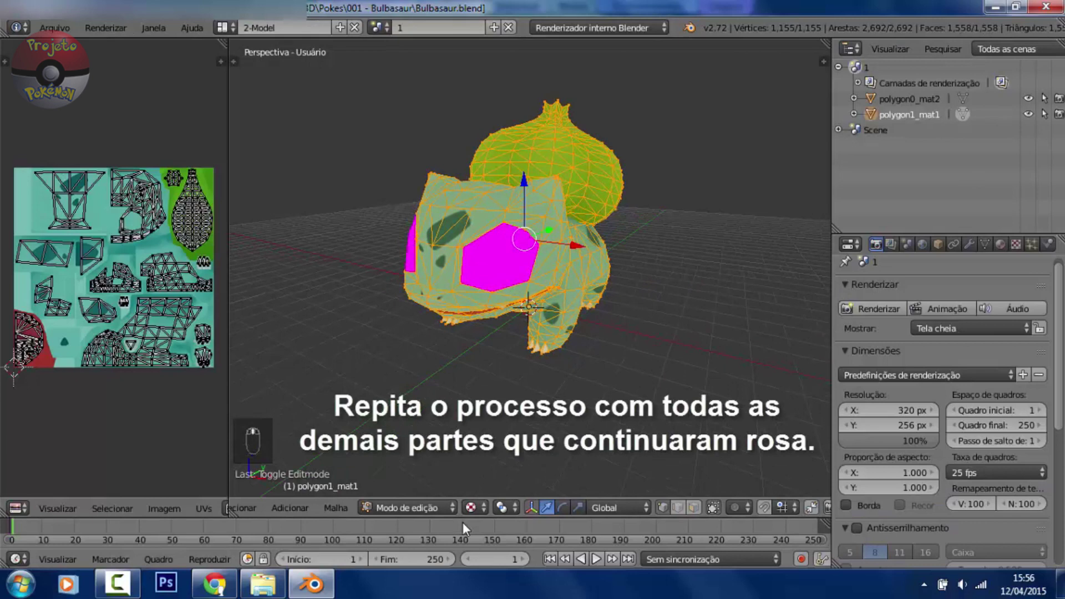
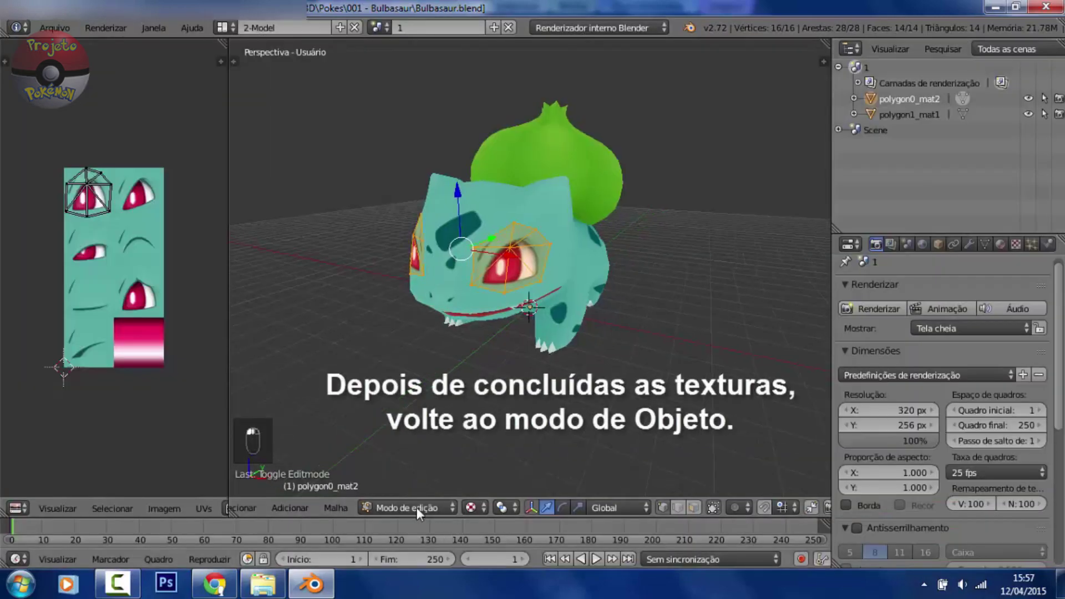
Return to Object Mode and orbit to frame the fully textured Bulbasaur with both red eyes
left_click(411, 518)
left_click_drag(419, 473, 608, 335)
key("a")
key("a")
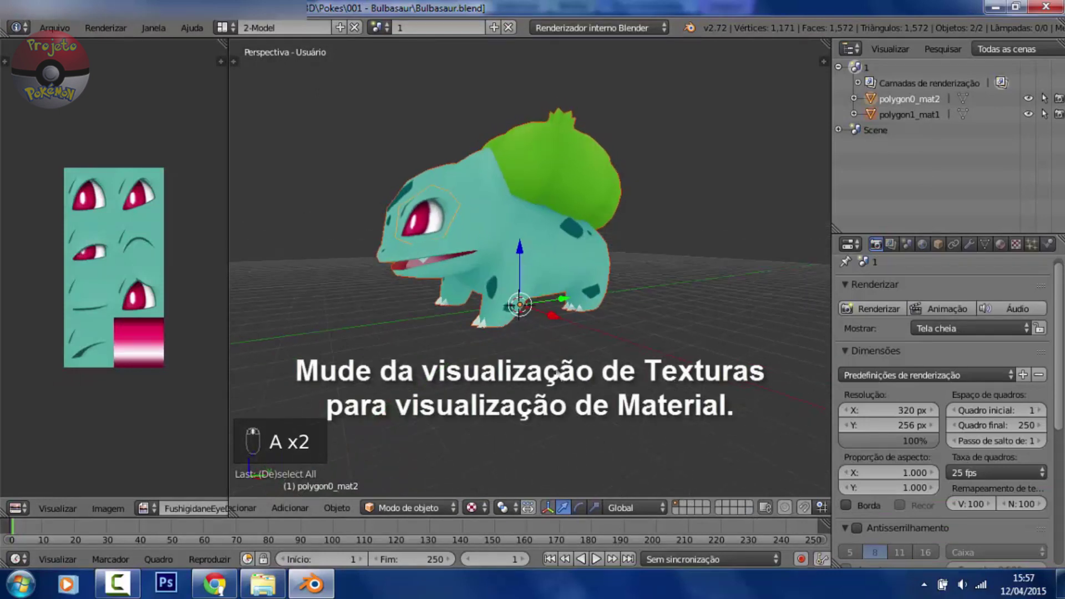
key("a")
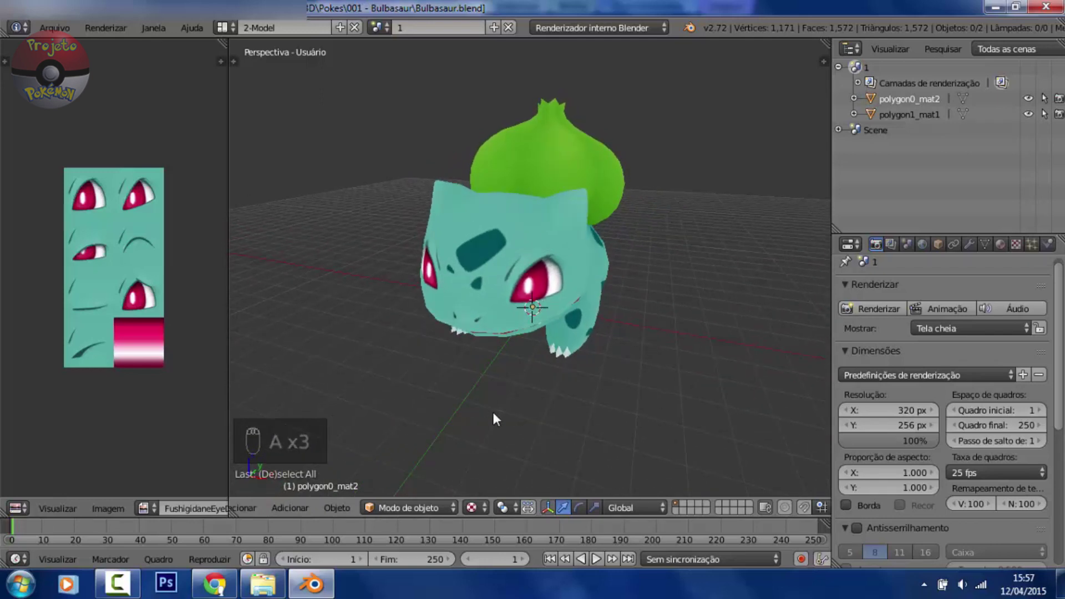
Enable Shadeless shading on the first Bulbasaur material so it ignores scene lighting
left_click_drag(476, 515, 490, 431)
left_click_drag(692, 265, 714, 308)
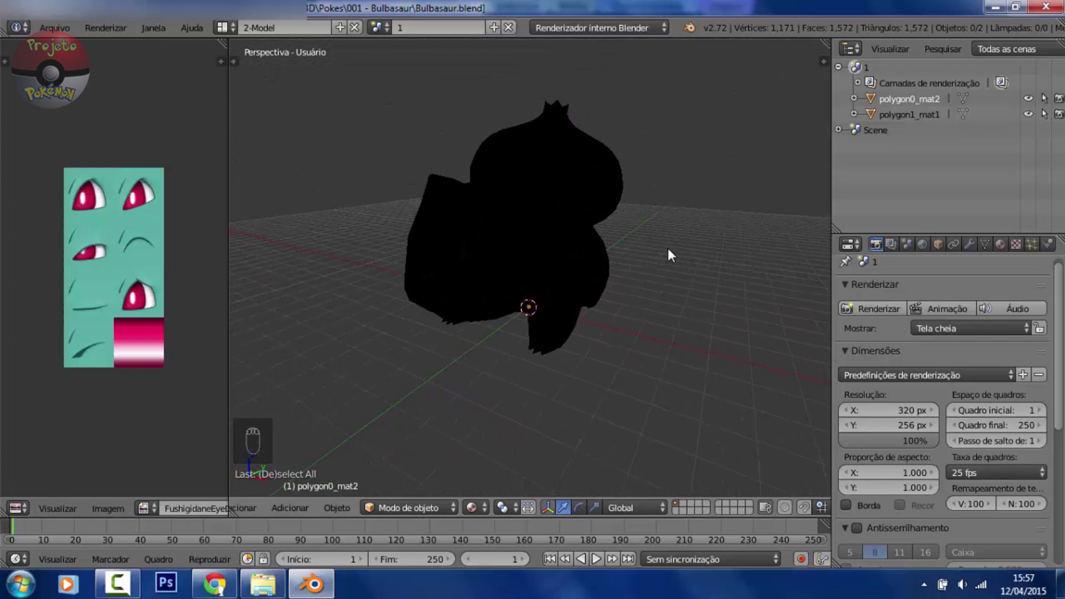
left_click_drag(667, 268, 610, 170)
left_click_drag(610, 170, 1011, 243)
left_click_drag(1008, 223, 955, 455)
Enable Shadeless on the second material so the red eyes show brightly lit too
left_click_drag(959, 525, 870, 470)
left_click_drag(364, 198, 966, 507)
left_click_drag(967, 518, 638, 300)
key("a")
left_click_drag(538, 393, 352, 467)
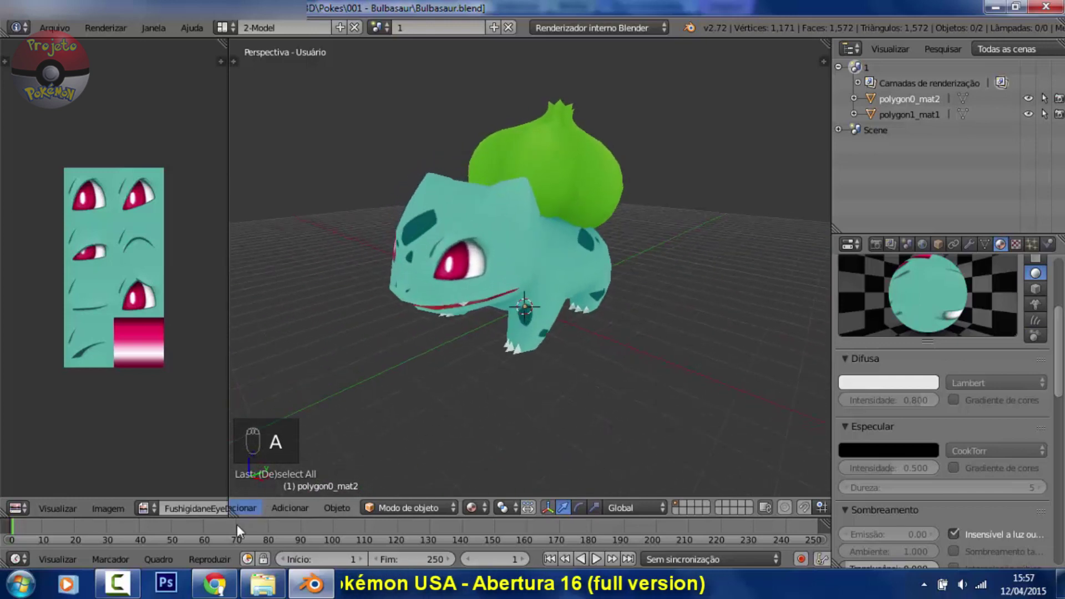
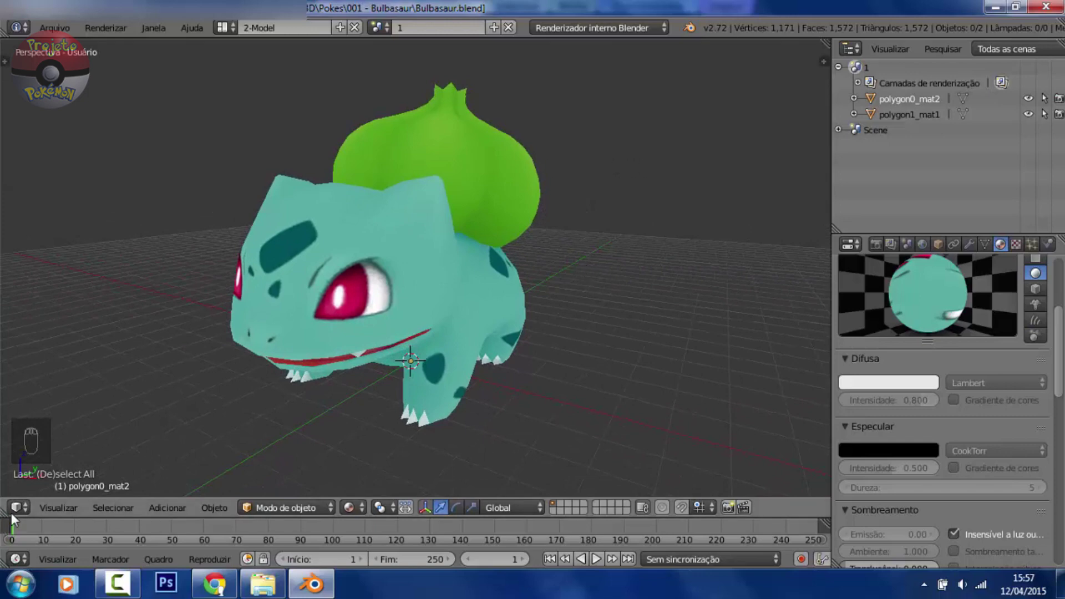
Capture the textured Bulbasaur full-screen with Print Screen and restore the normal layout
left_click_drag(20, 514, 684, 310)
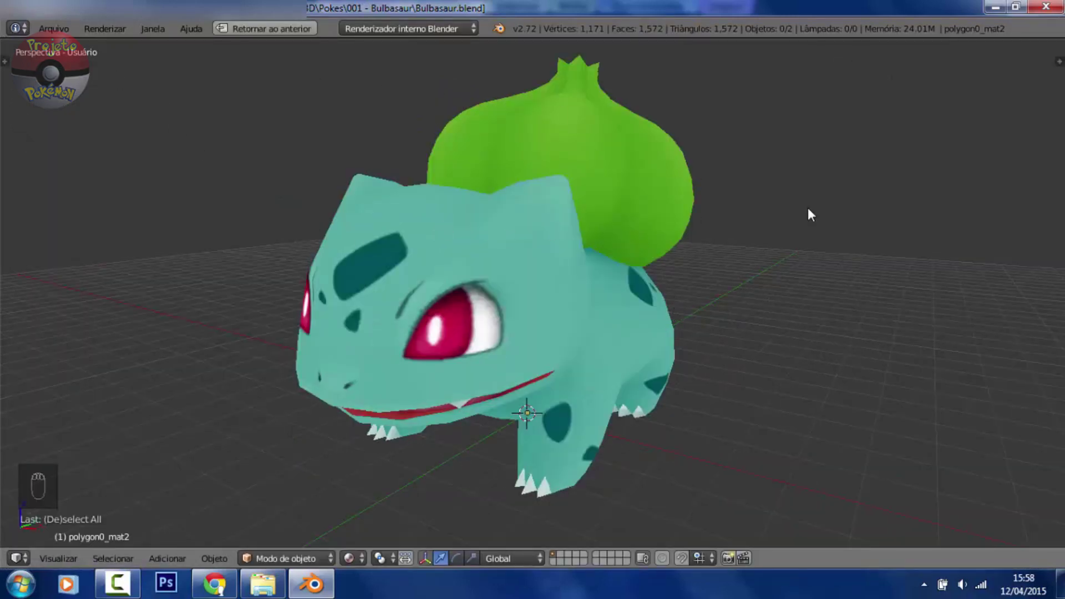
key("Print")
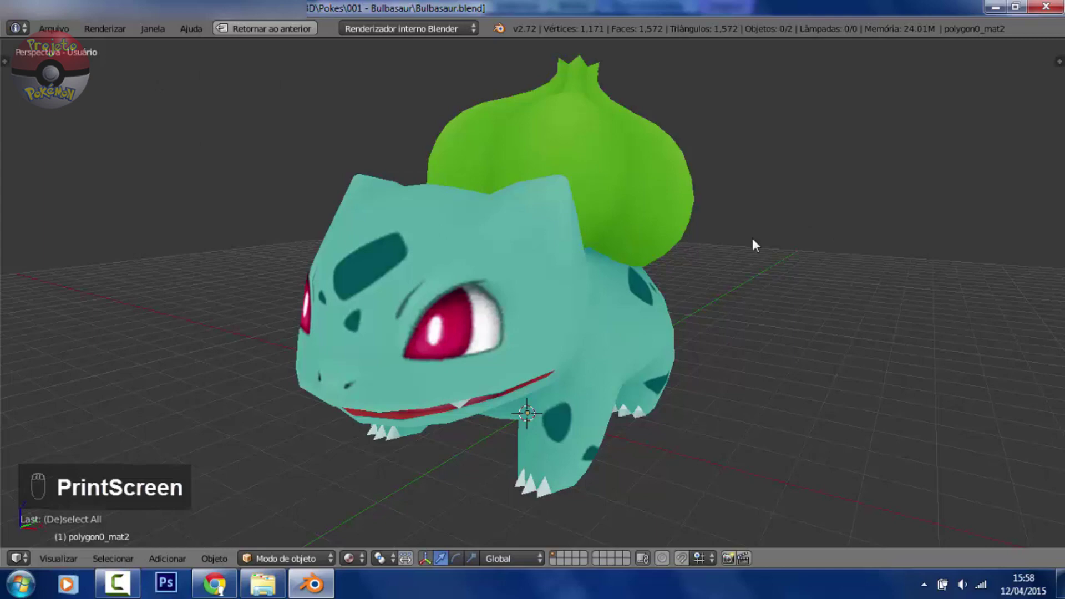
left_click_drag(281, 31, 386, 306)
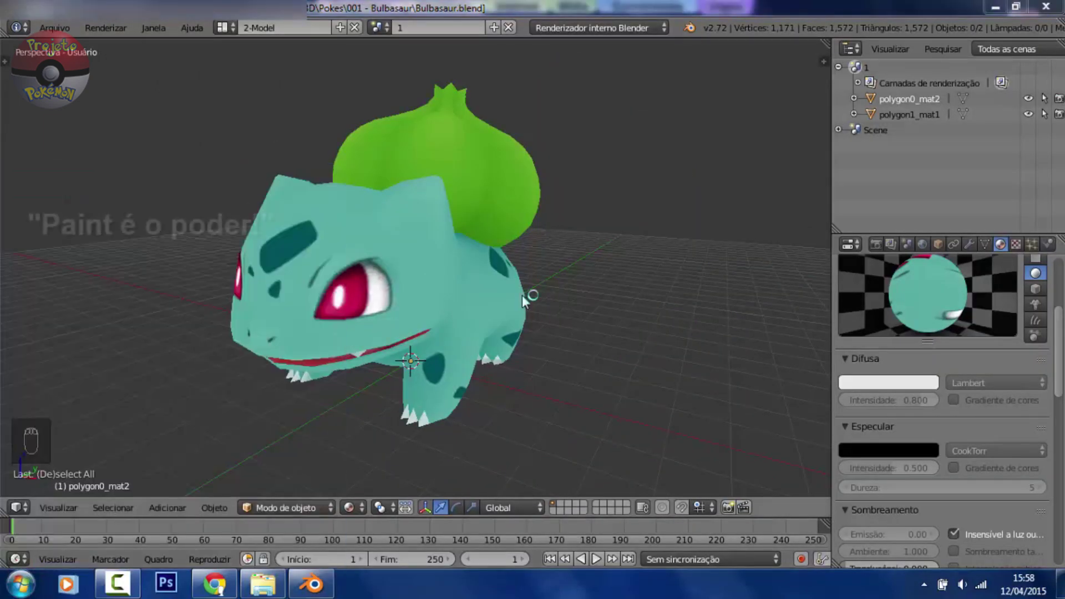